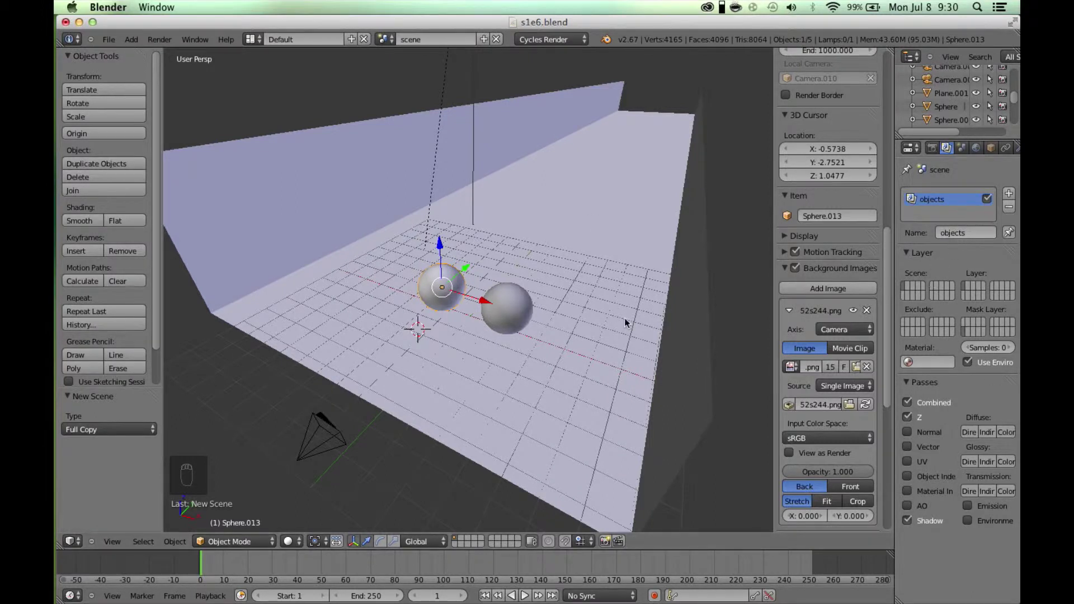
# Step: Move the wall-and-floor plane to its own scene layer and show it with the spheres
pyautogui.rightClick(624, 322)
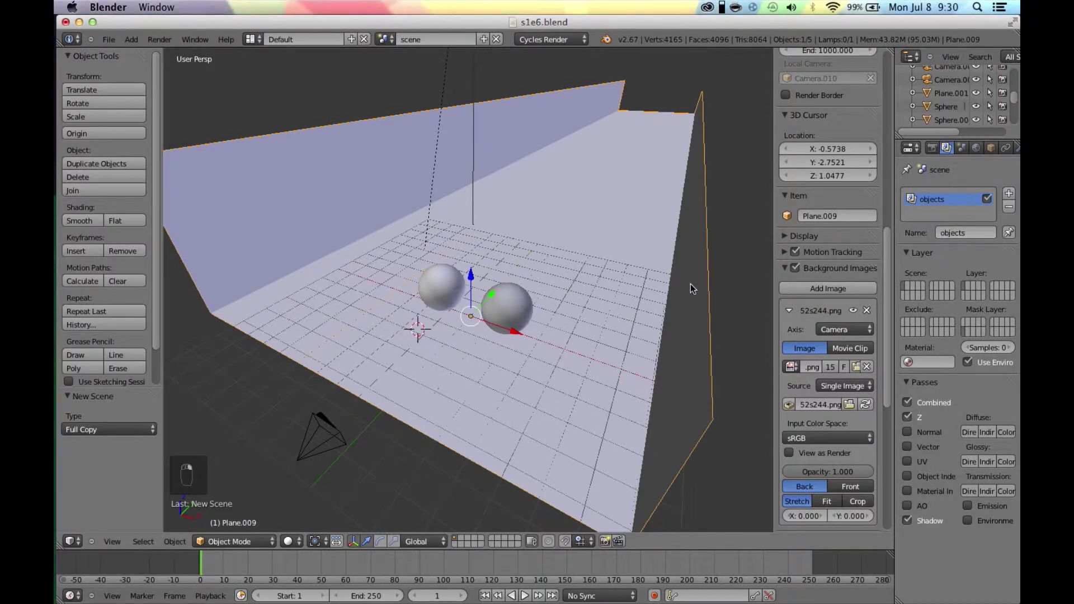
pyautogui.press('m')
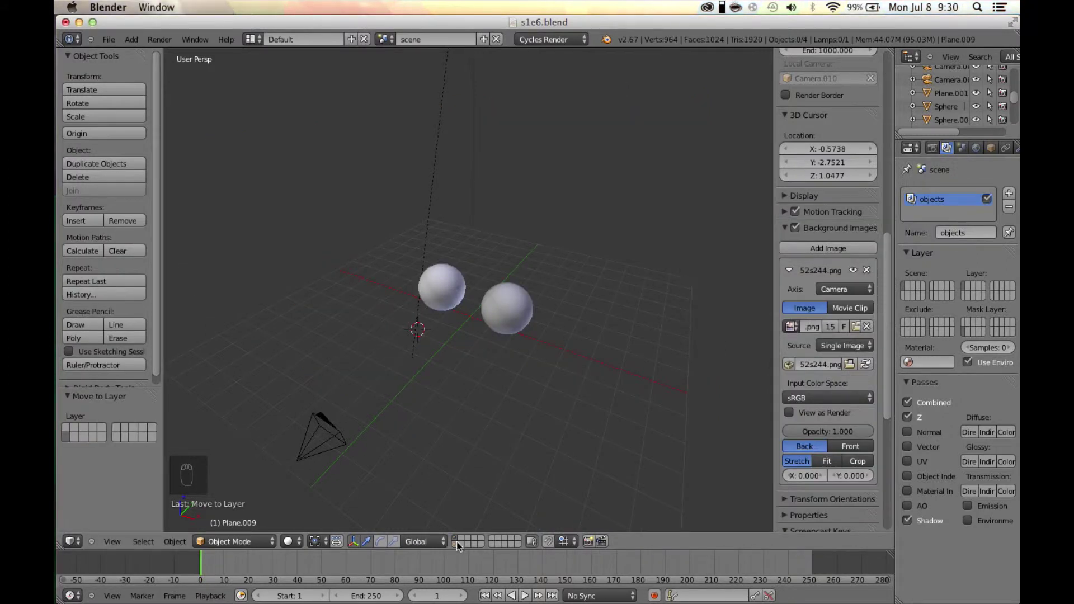
pyautogui.click(455, 548)
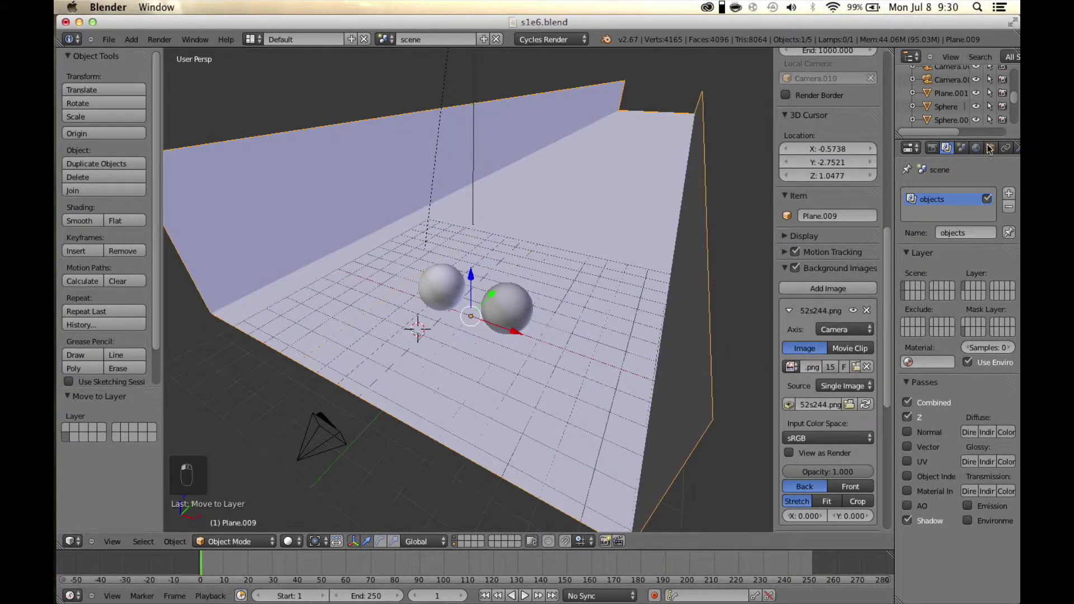
# Step: Add a second render layer, RenderLayer, with its Shadow pass enabled
pyautogui.moveTo(1001, 211); pyautogui.dragTo(1014, 198)
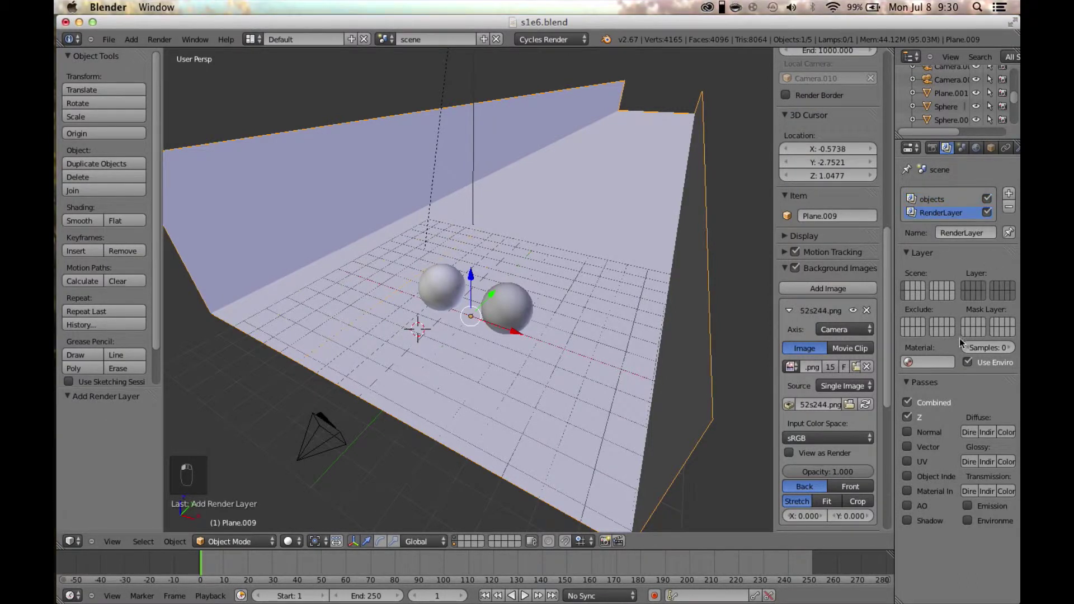
pyautogui.moveTo(974, 332); pyautogui.dragTo(966, 300)
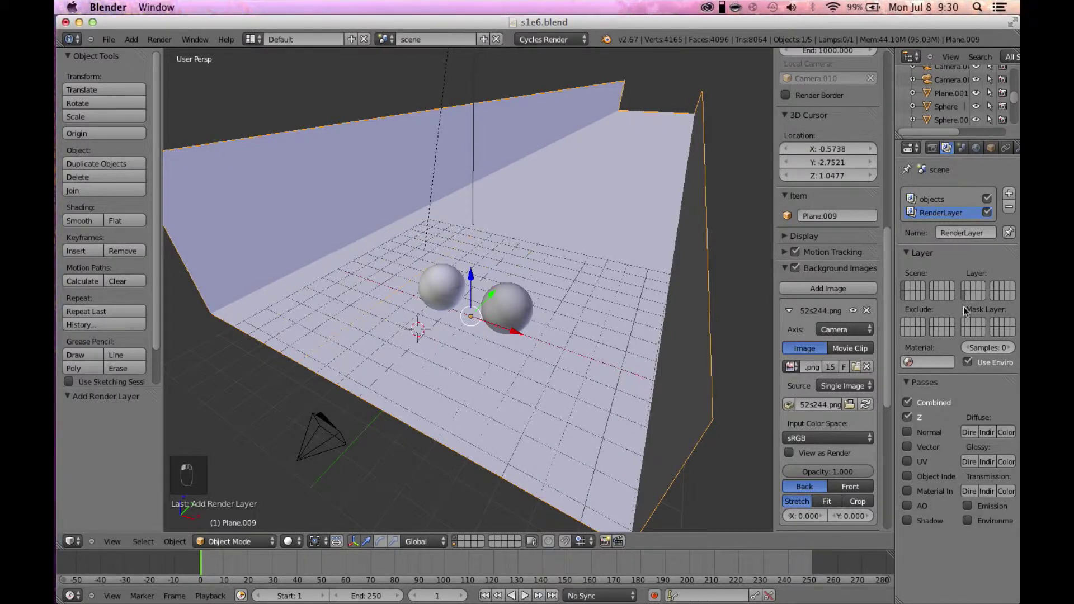
pyautogui.middleClick(922, 520)
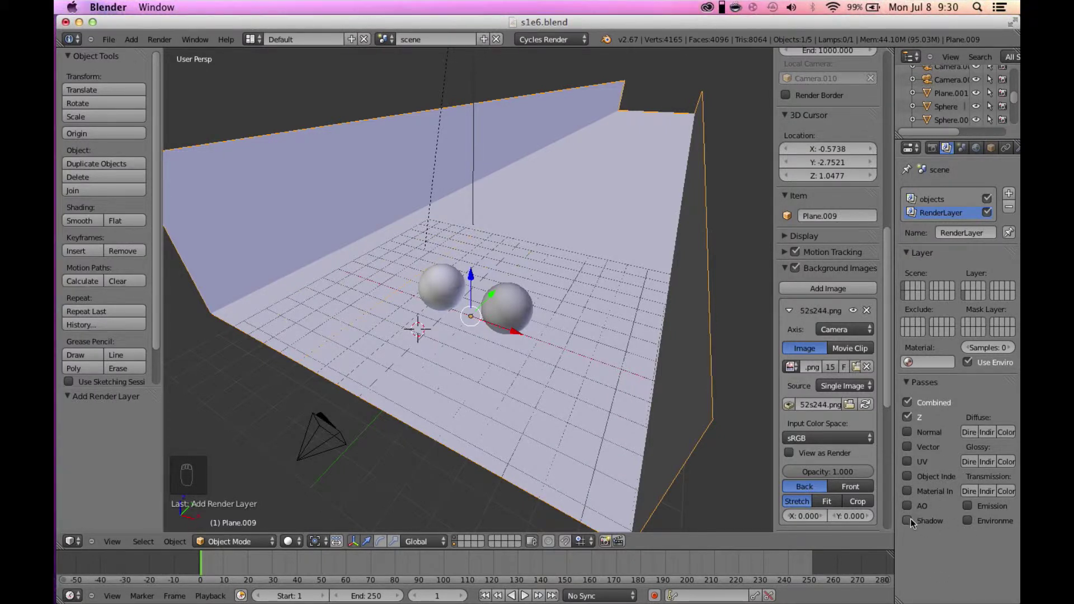
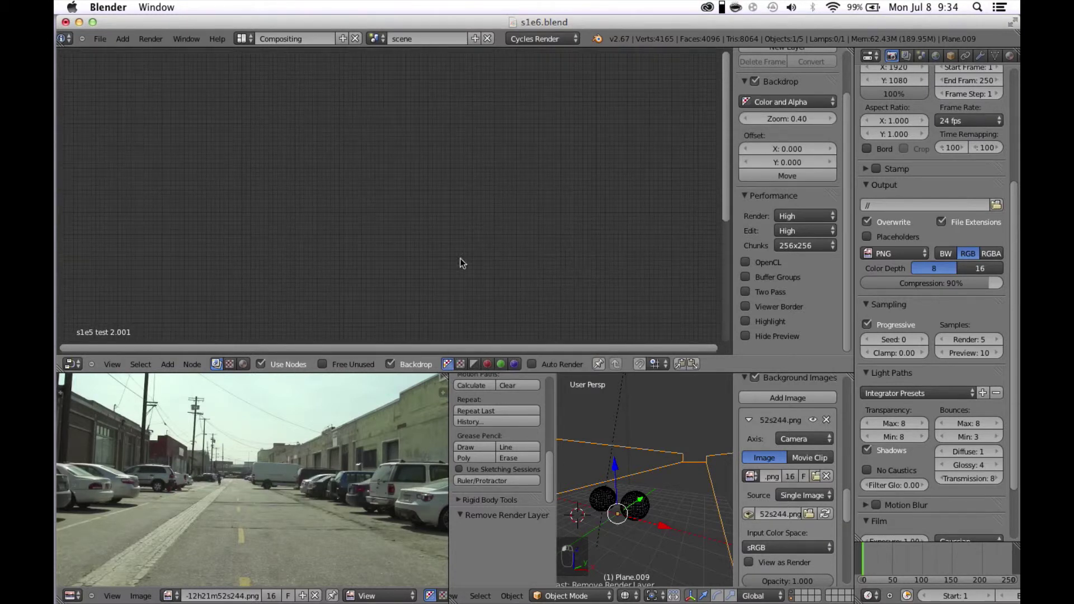
# Step: Add Render Layers, Add mix and Invert nodes, routing Shadow through Invert into Add and Composite
pyautogui.moveTo(337, 262); pyautogui.dragTo(324, 250)
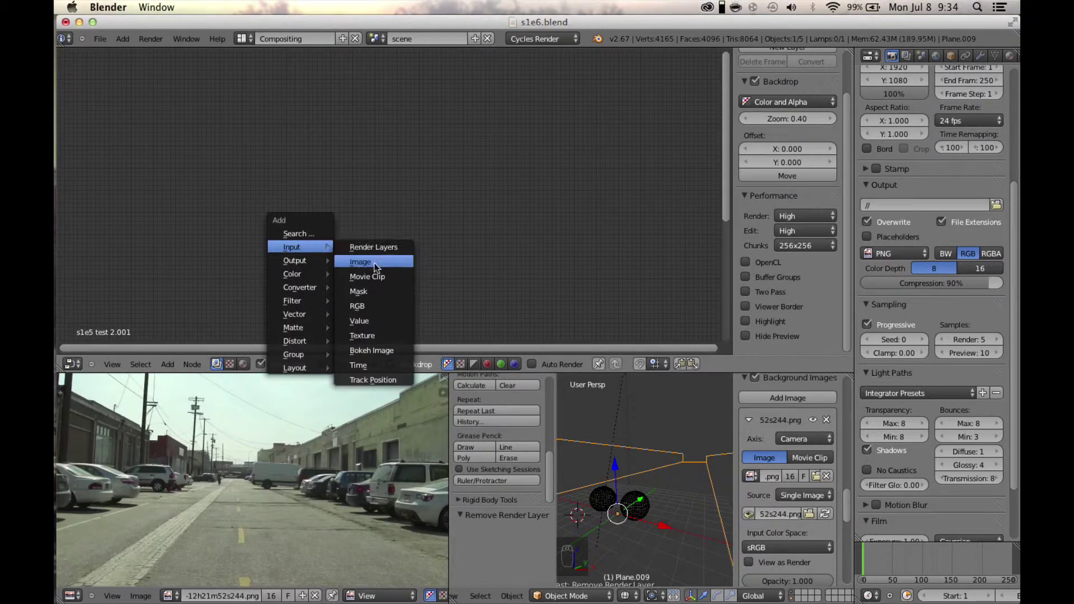
pyautogui.press('shift+a')
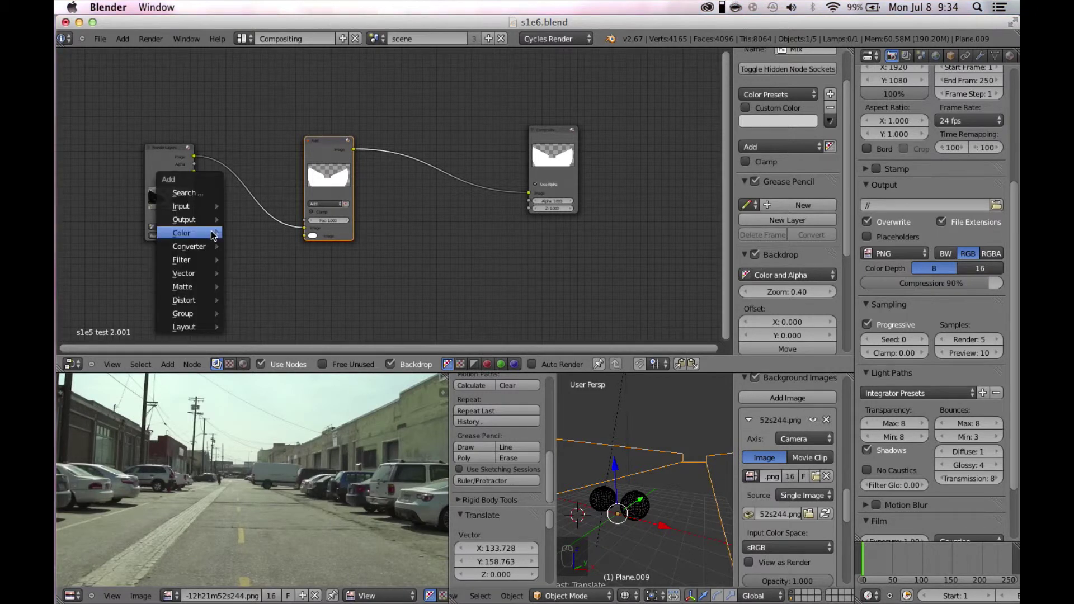
pyautogui.press('shift+s')
pyautogui.press('shift+a')
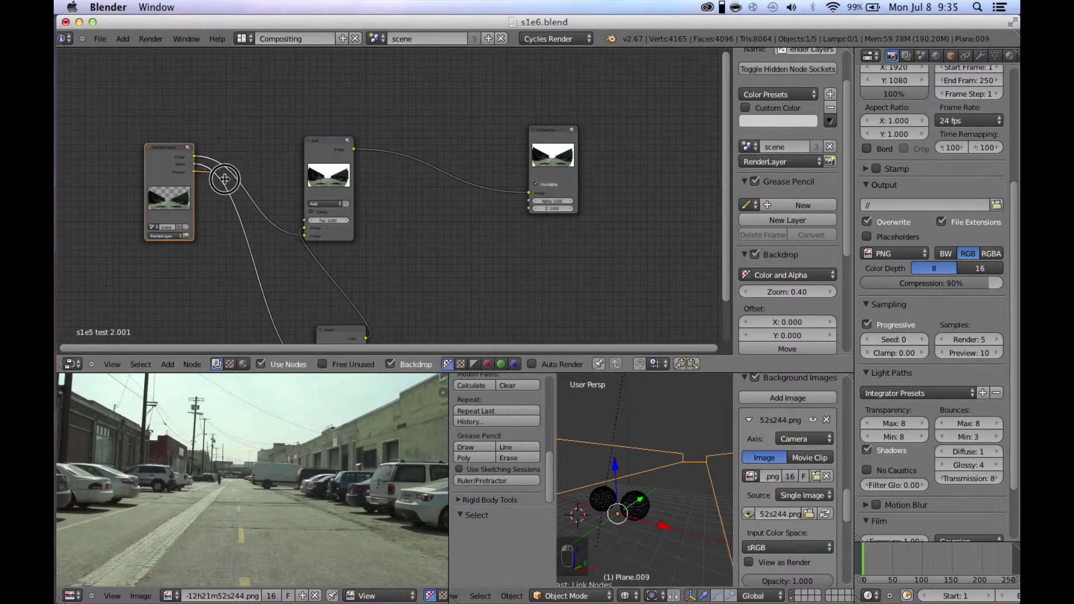
pyautogui.moveTo(227, 187); pyautogui.dragTo(311, 244)
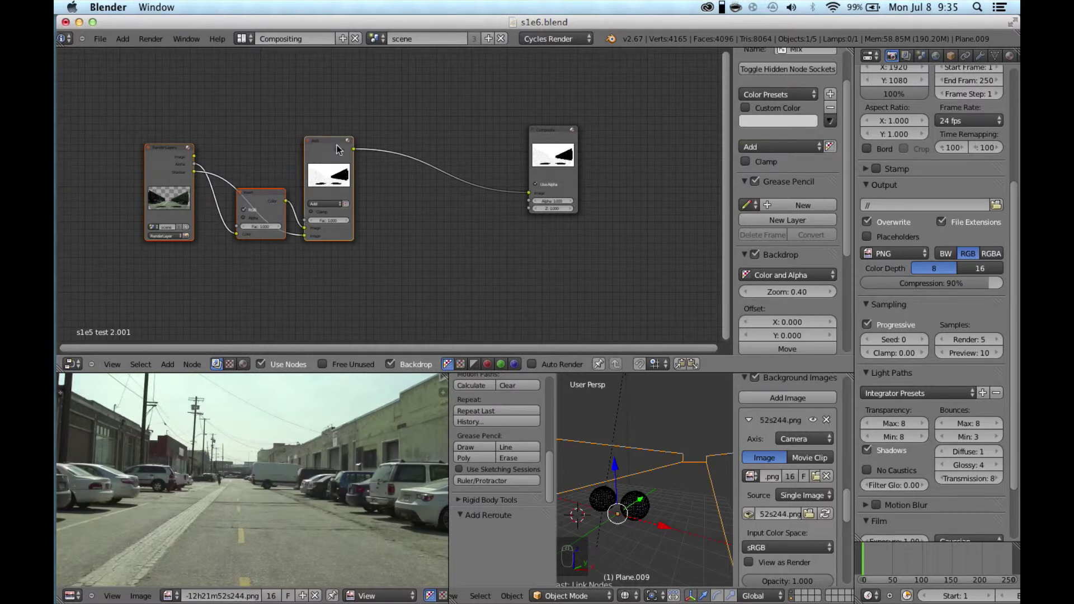
# Step: Duplicate the Render Layers–Invert–Add chain and place the copy below the first
pyautogui.press('shift+d')
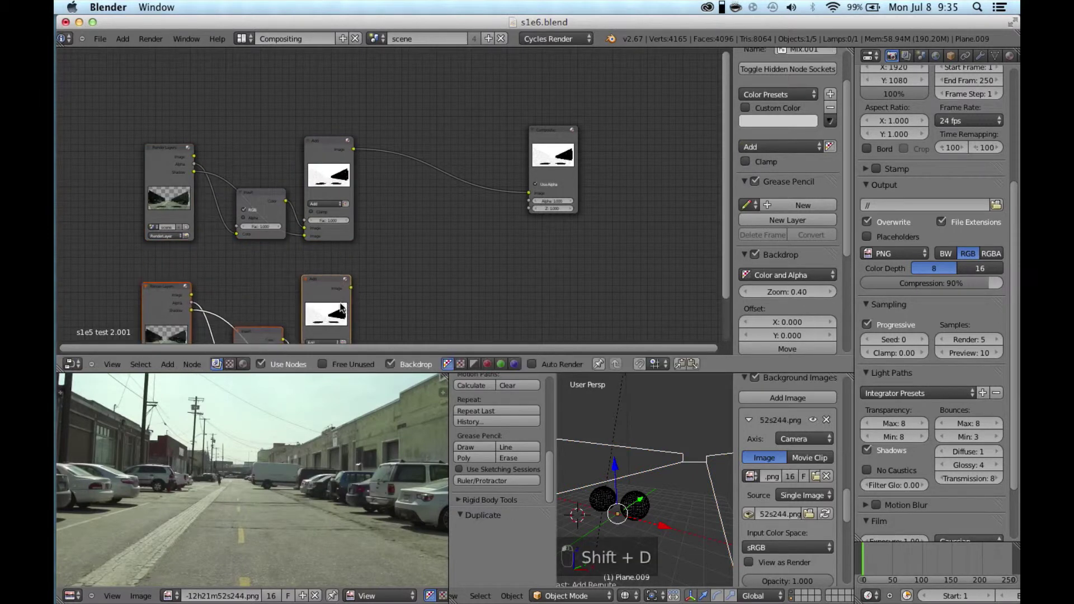
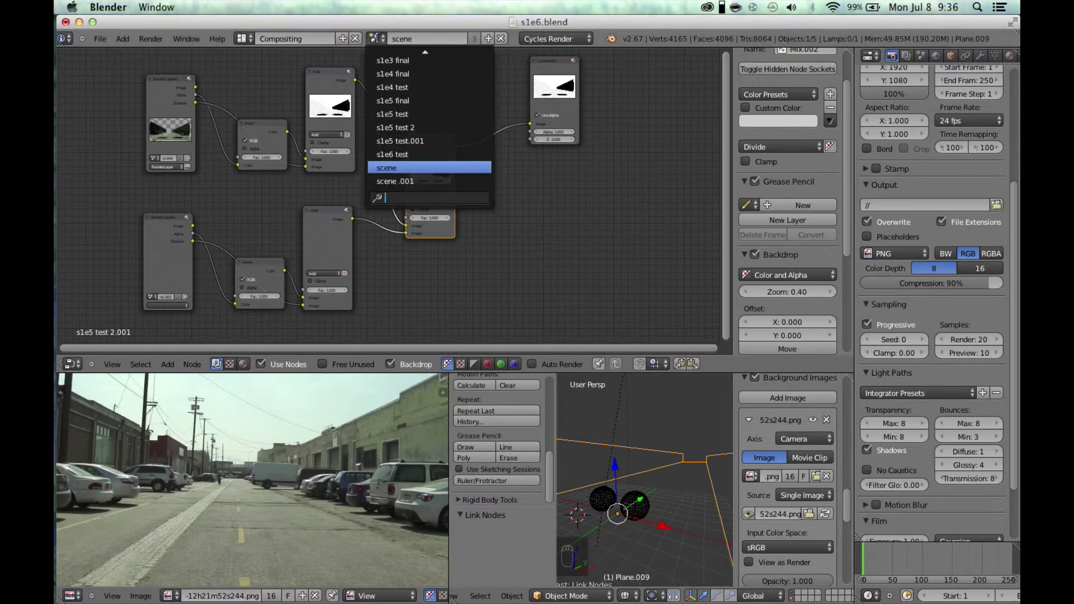
# Step: Set render samples to 20 and render the objects layer showing the chrome and grey spheres
pyautogui.rightClick(444, 180)
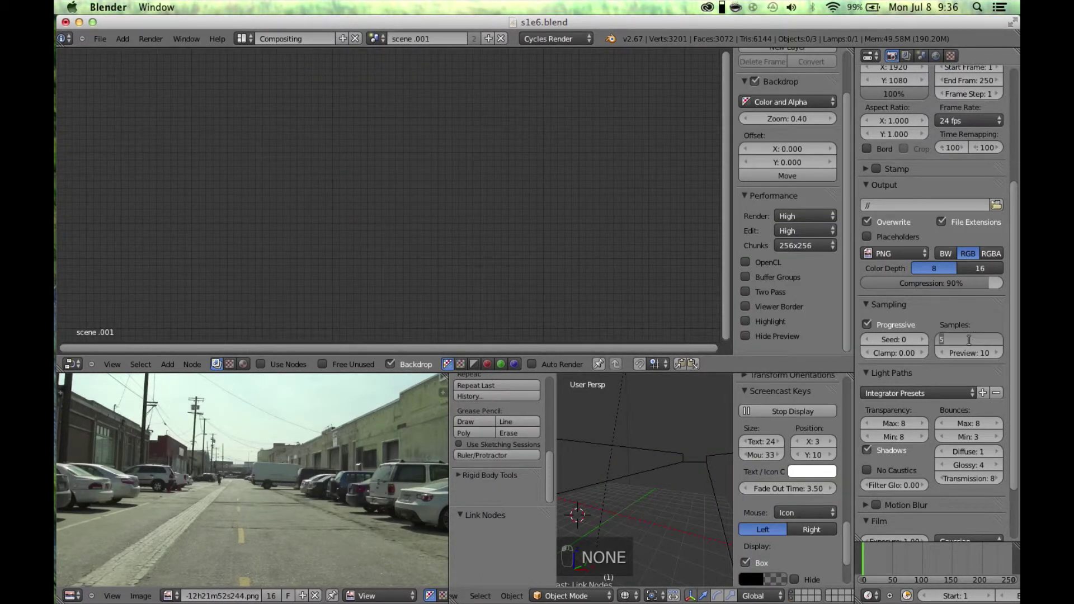
pyautogui.rightClick(971, 337)
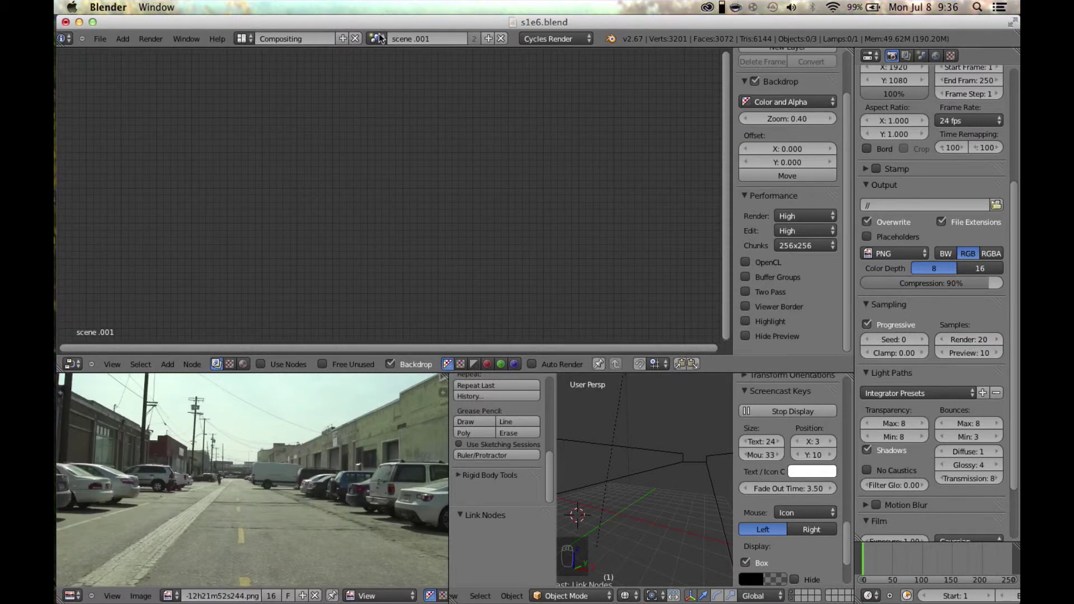
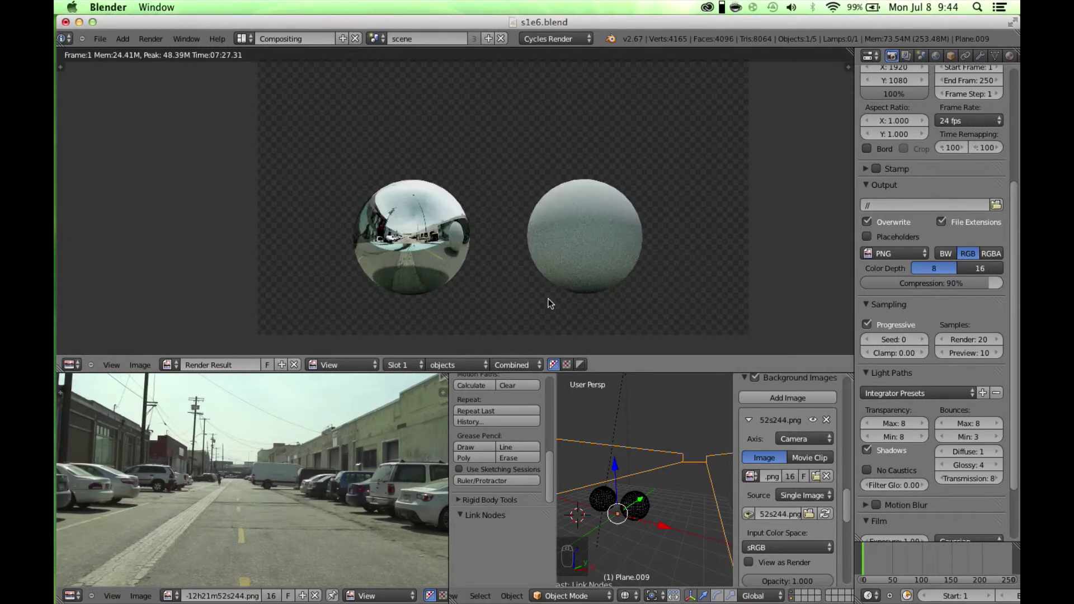
# Step: Leave the render view and preview the Divide output of the shadow passes in the backdrop
pyautogui.press('Escape')
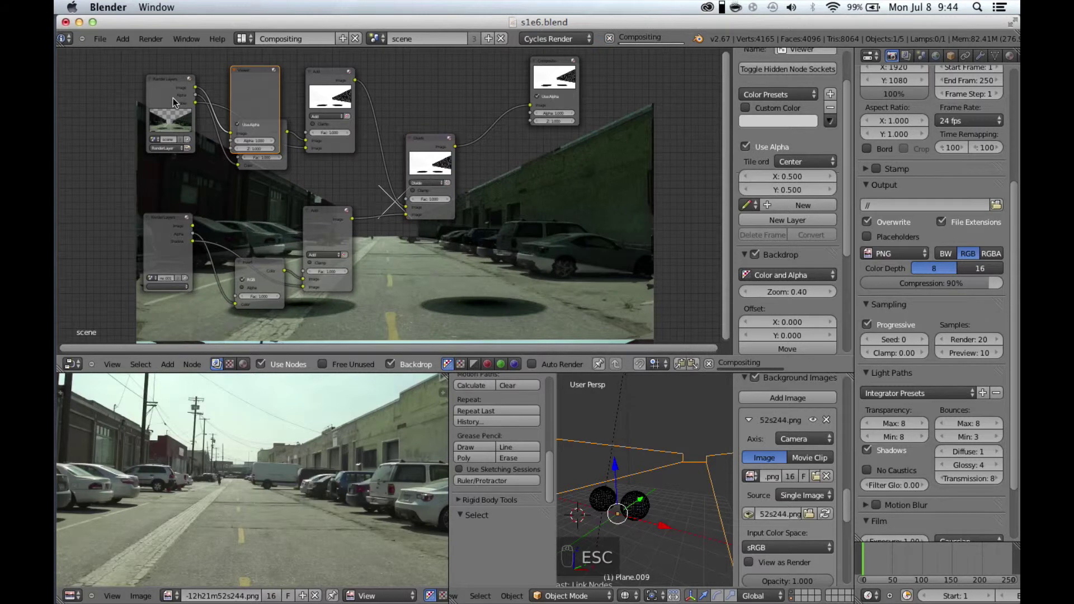
pyautogui.moveTo(177, 103); pyautogui.dragTo(183, 103)
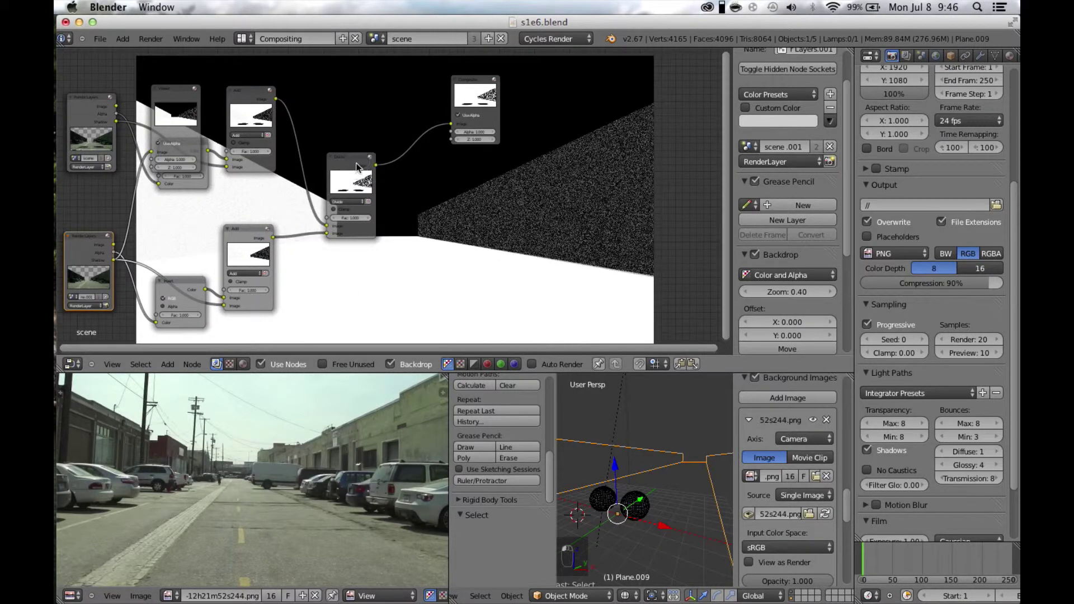
# Step: Blur both shadow passes before Divide and clean the result with a Despeckle node into Composite
pyautogui.click(594, 198)
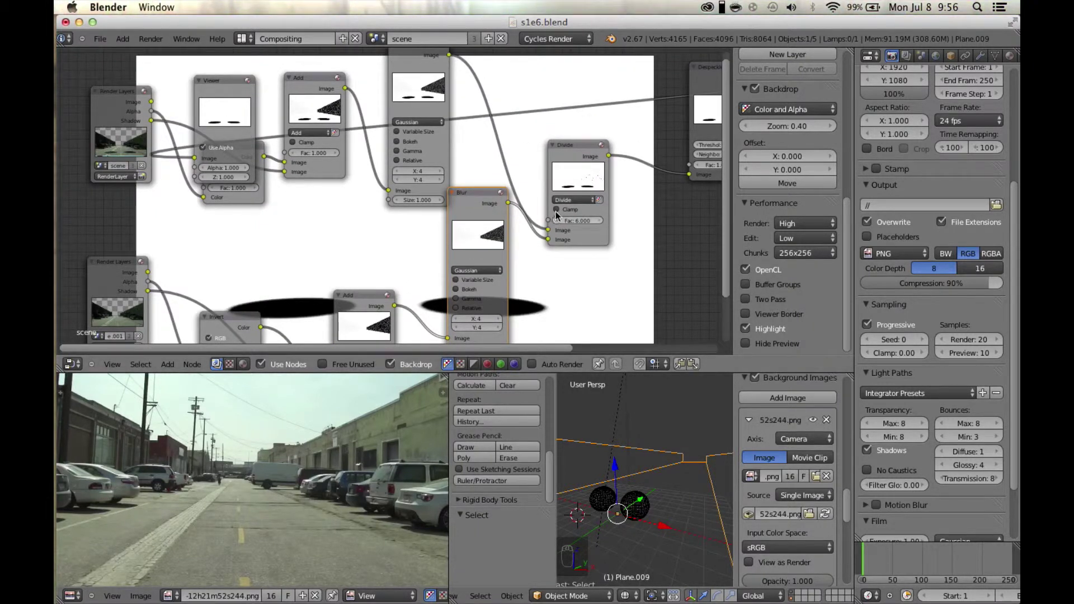
pyautogui.moveTo(636, 298); pyautogui.dragTo(401, 191)
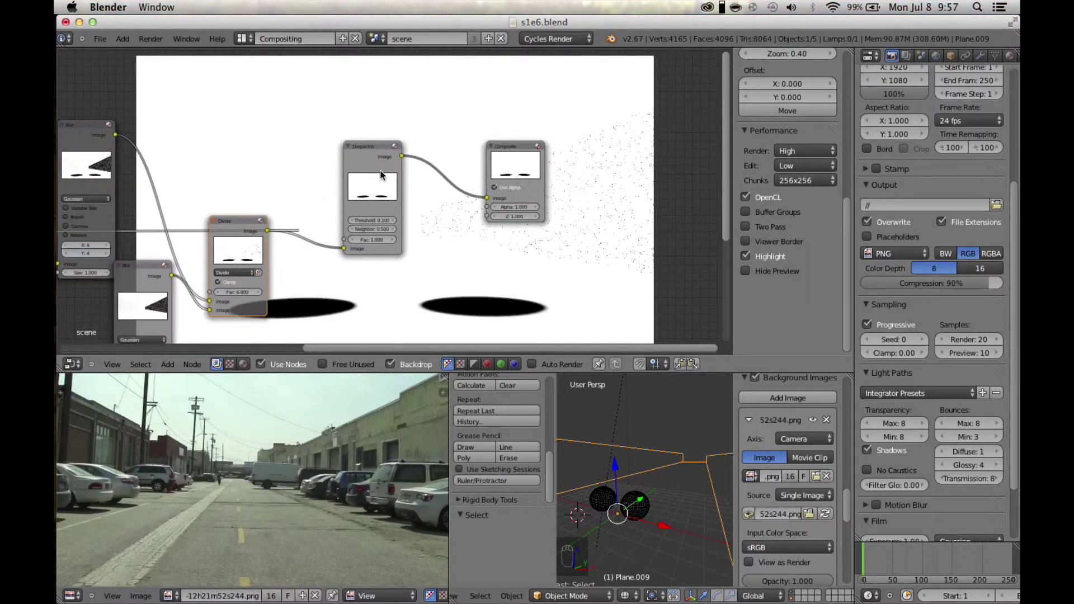
pyautogui.moveTo(219, 299); pyautogui.dragTo(282, 200)
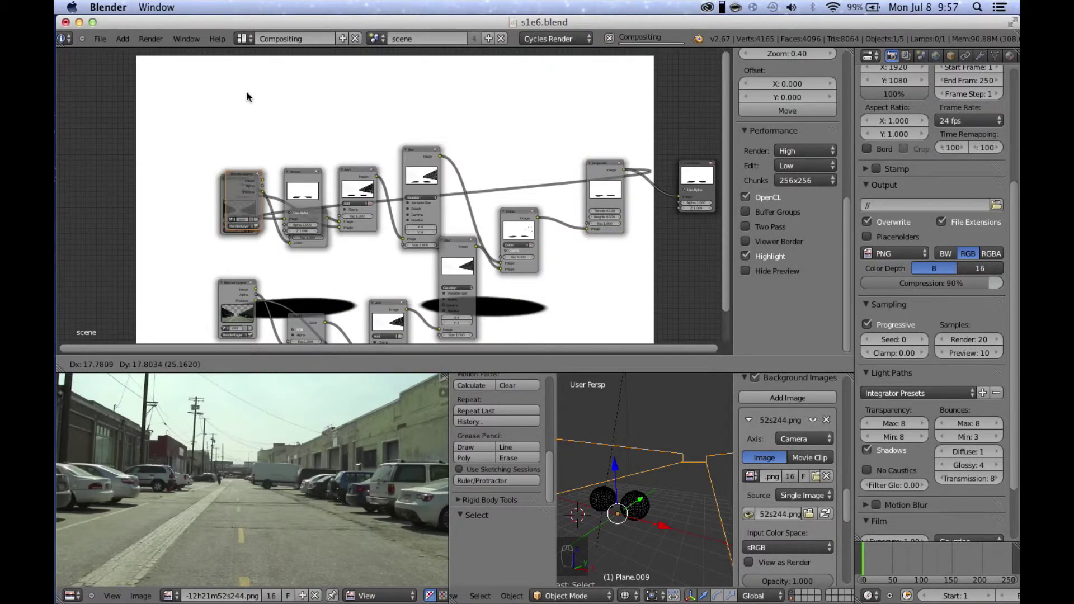
# Step: Add another Render Layers node and a File Output node at the top of the tree
pyautogui.press('shift+d')
pyautogui.rightClick(242, 86)
# Step: Feed the new Render Layers image into File Output and set OpenEXR RGBA float ZIP at 50 samples
pyautogui.moveTo(246, 132); pyautogui.dragTo(304, 149)
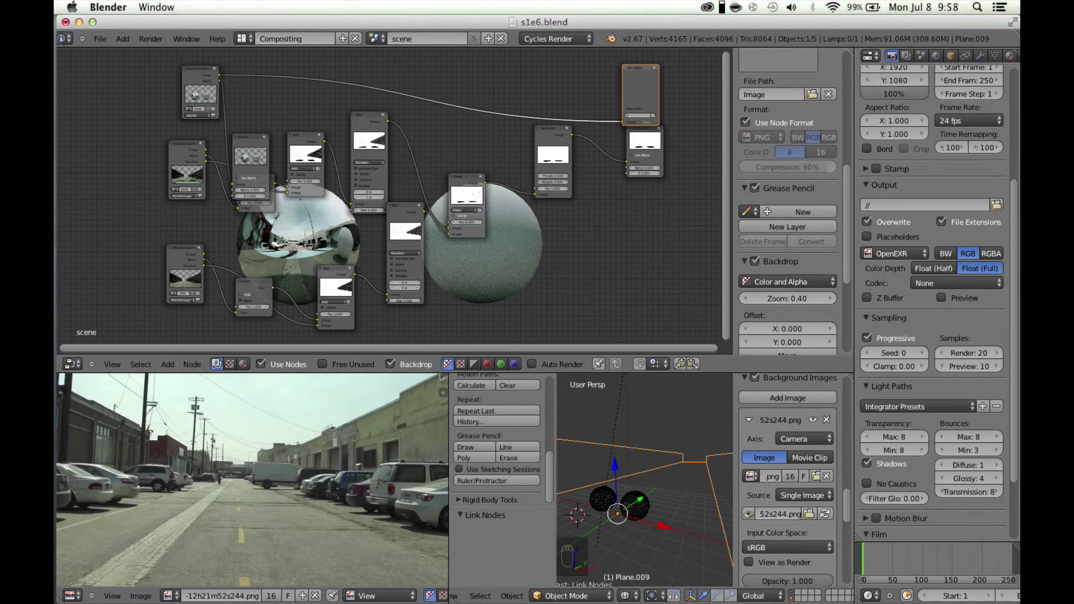
pyautogui.moveTo(994, 261); pyautogui.dragTo(959, 357)
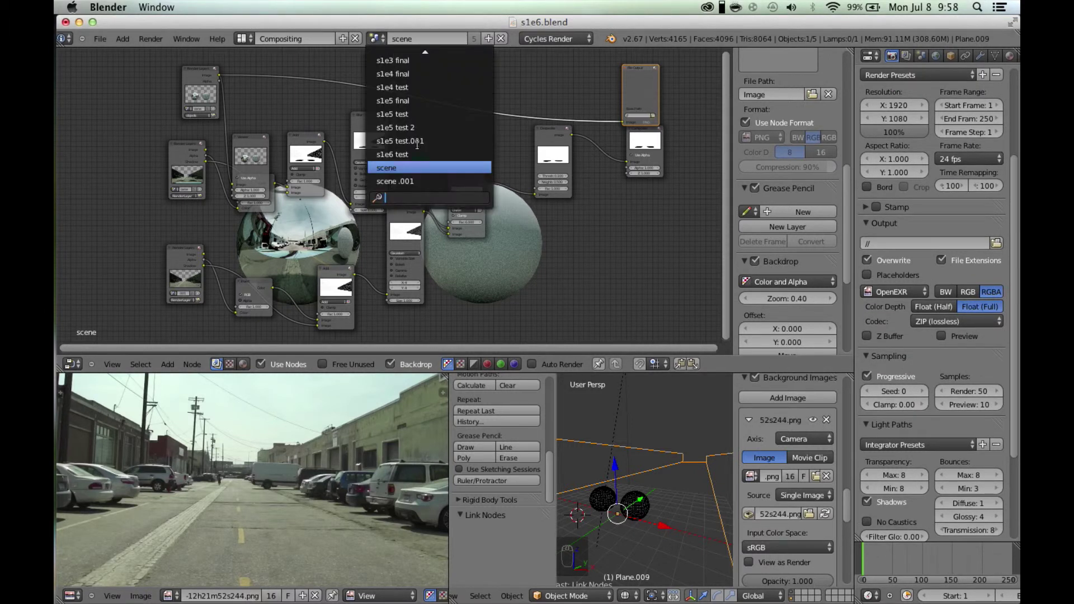
# Step: Give scene.001 the same OpenEXR RGBA ZIP, 50-sample settings, then return to the main scene
pyautogui.middleClick(412, 181)
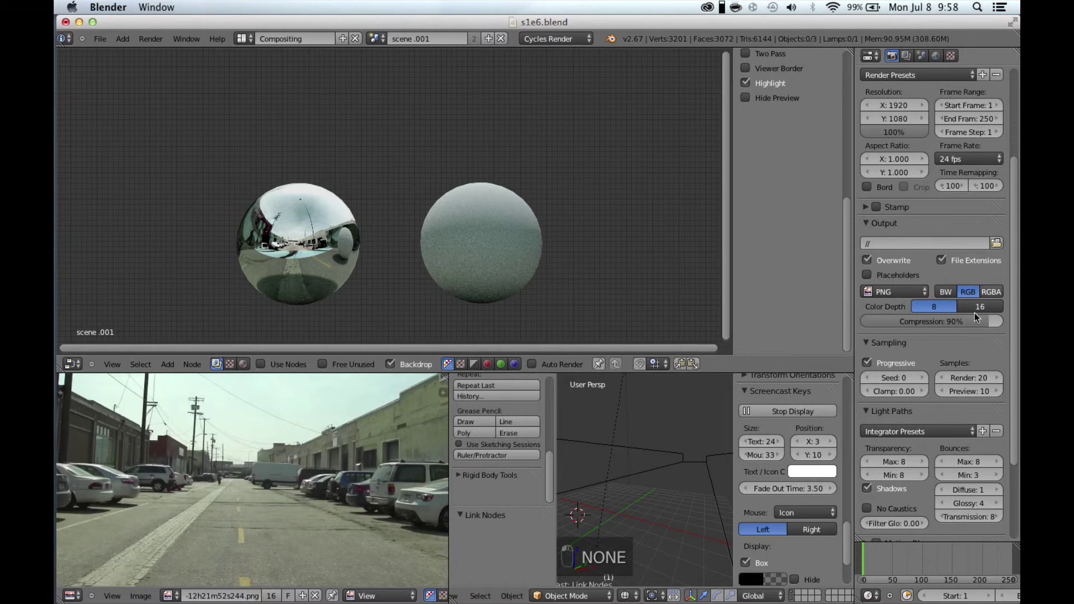
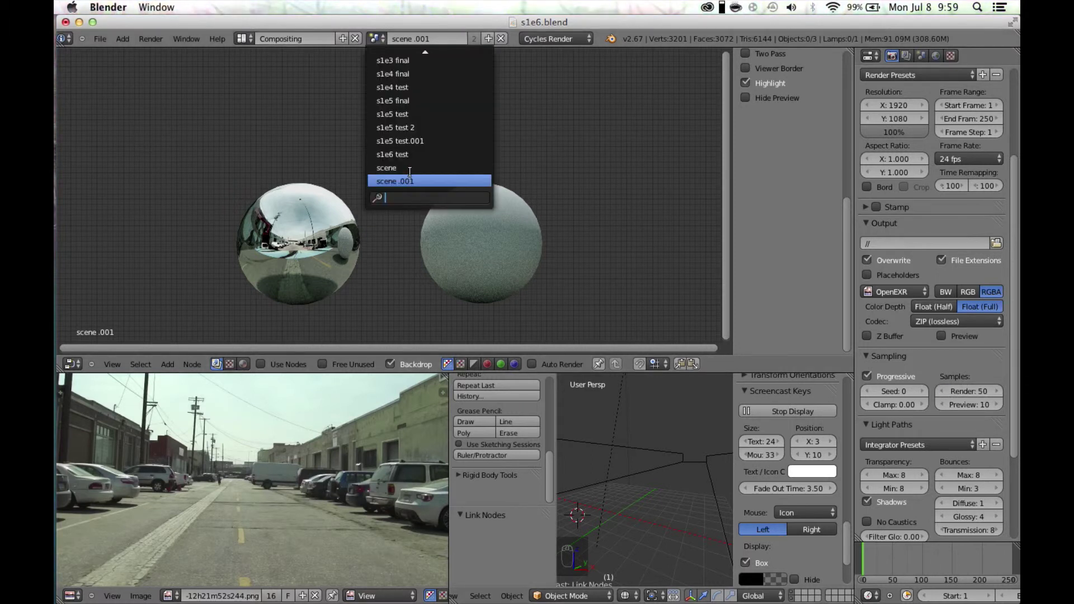
pyautogui.moveTo(414, 175); pyautogui.dragTo(565, 198)
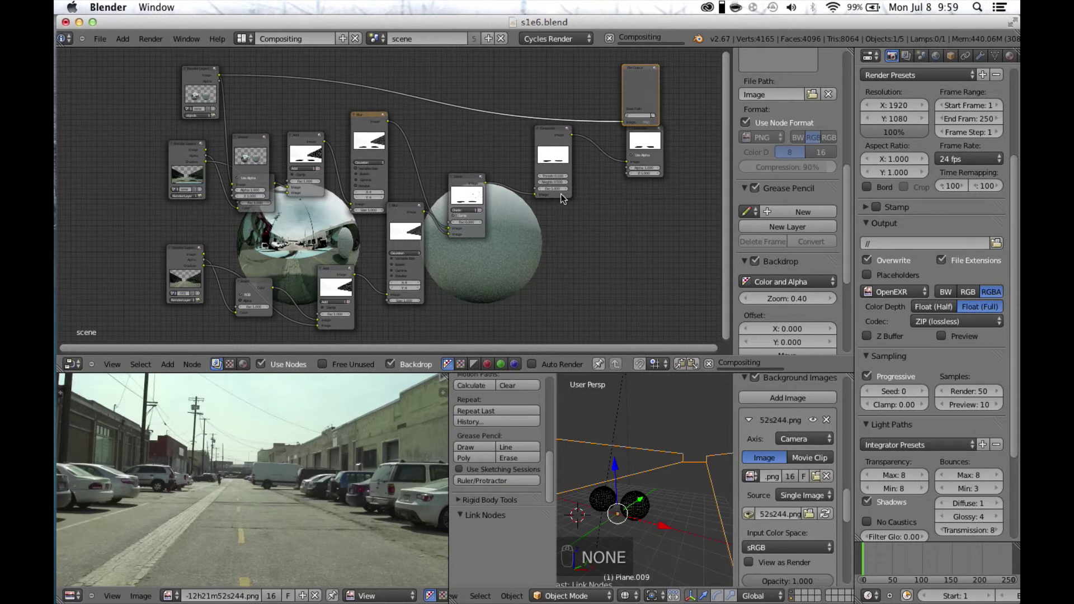